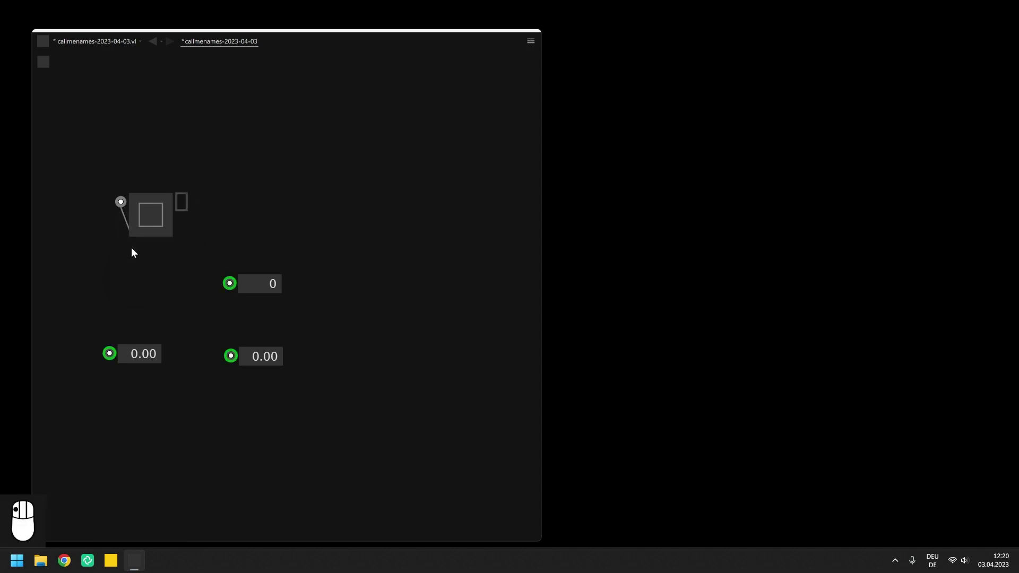
Wire the toggle into the float and integer pads and switch it on so they read 1.00 and 1
click(202, 291)
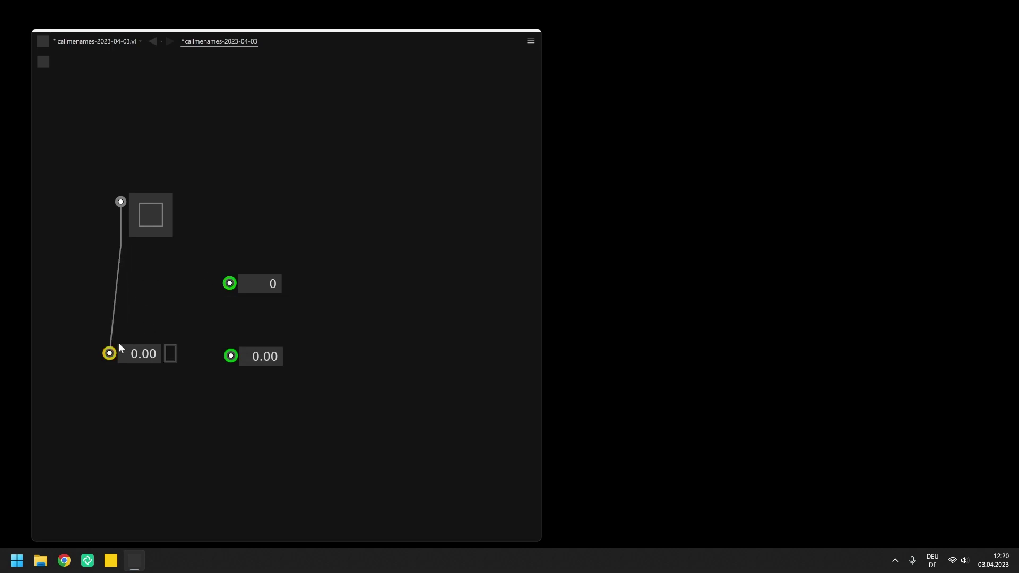
click(125, 289)
drag(124, 209, 157, 216)
right_click(156, 216)
click(156, 216)
right_click(157, 217)
drag(157, 217, 326, 256)
right_click(325, 256)
Link the integer pad to the right float pad and paste extra number pads below
click(262, 393)
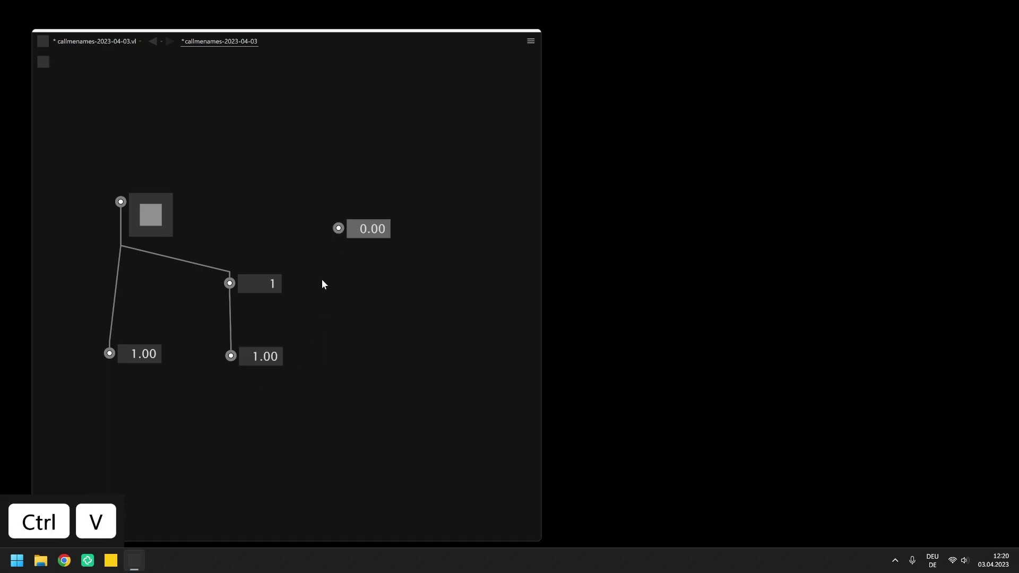
drag(261, 294, 334, 321)
key(ctrl+v)
scroll(down, 3)
right_click(326, 387)
drag(154, 243, 390, 331)
key(ctrl+v)
drag(489, 323, 457, 321)
Paste more toggles and number boxes and link a new float pad into an integer pad
drag(320, 332, 325, 320)
click(456, 267)
key(ctrl+v)
drag(391, 338, 378, 270)
click(361, 261)
key(ctrl+v)
drag(470, 266, 303, 299)
click(294, 274)
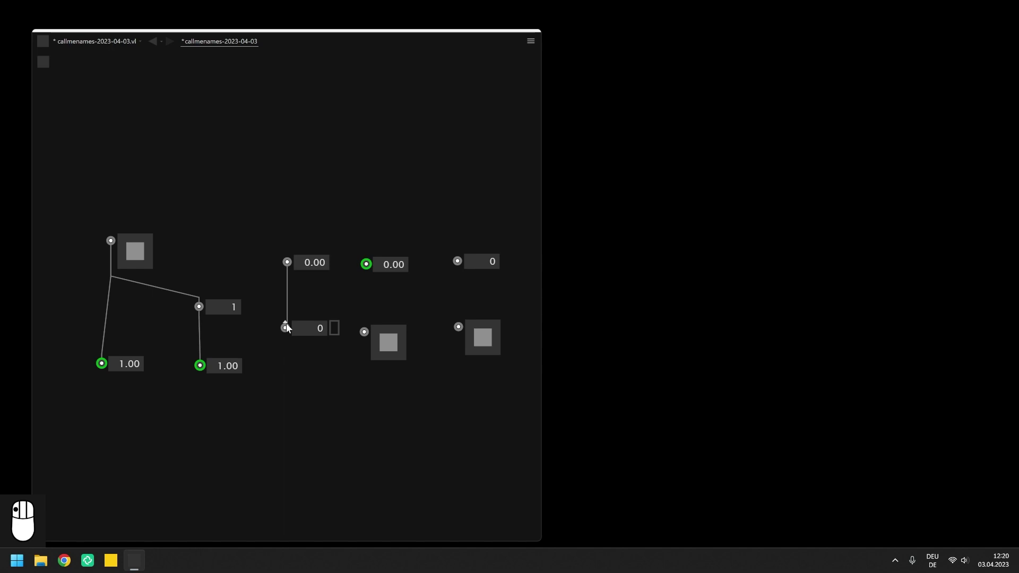
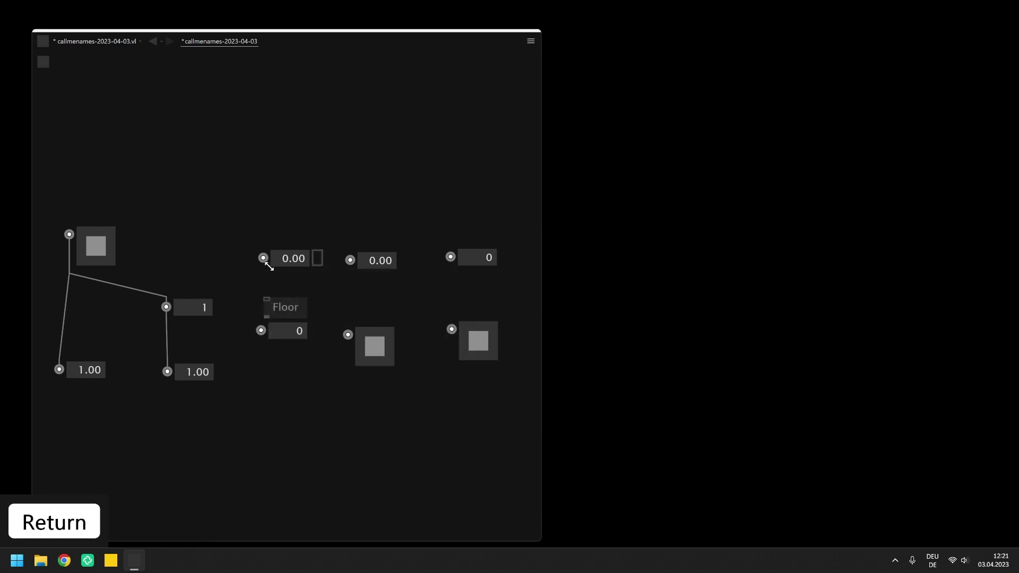
Route the float through Floor into the integer pad and test it with 7.91 giving 7
drag(268, 269, 300, 266)
right_click(57, 511)
drag(56, 511, 404, 281)
middle_click(404, 281)
scroll(down, 3)
drag(416, 280, 457, 293)
key(Return)
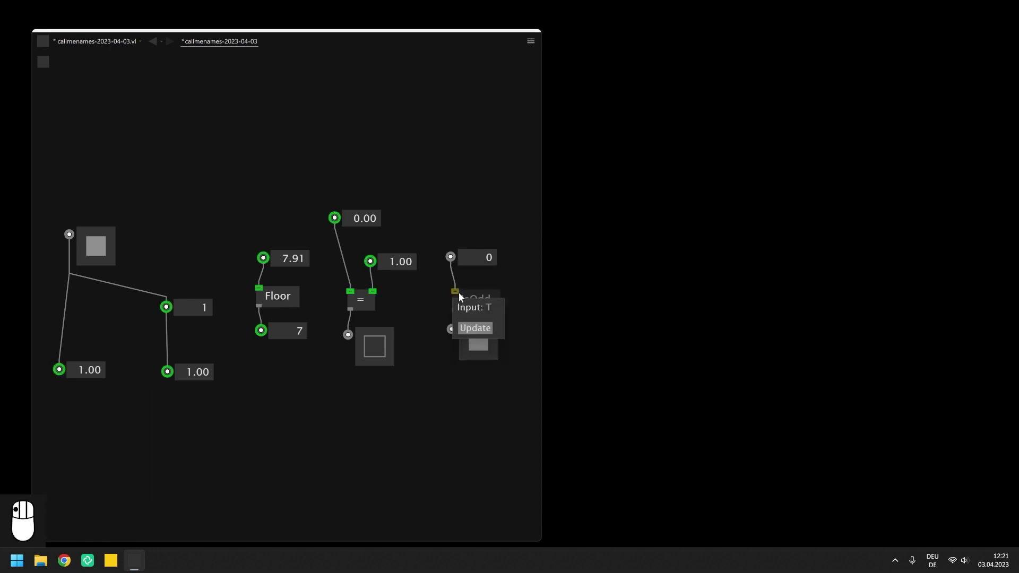
scroll(down, 3)
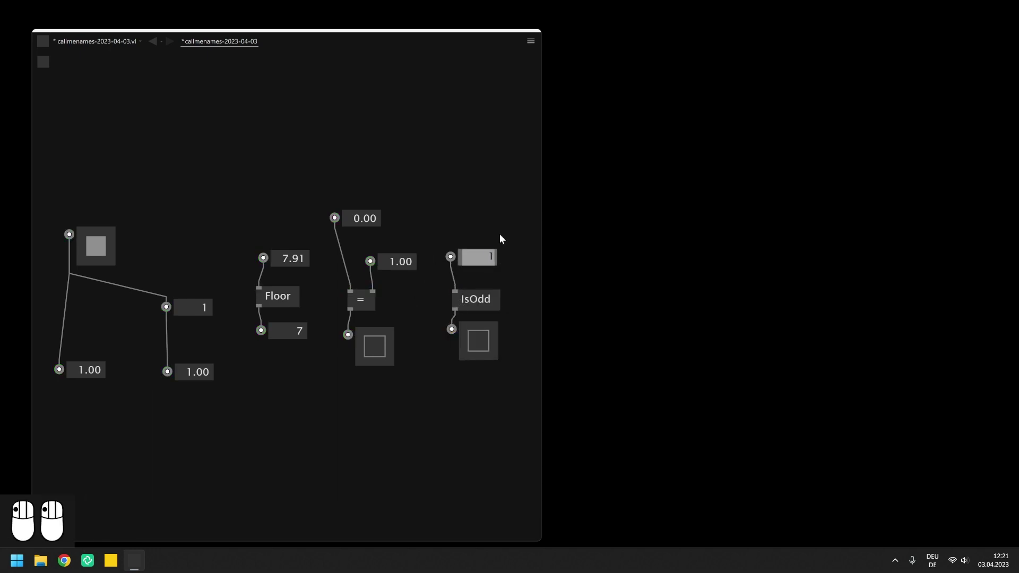
scroll(down, 3)
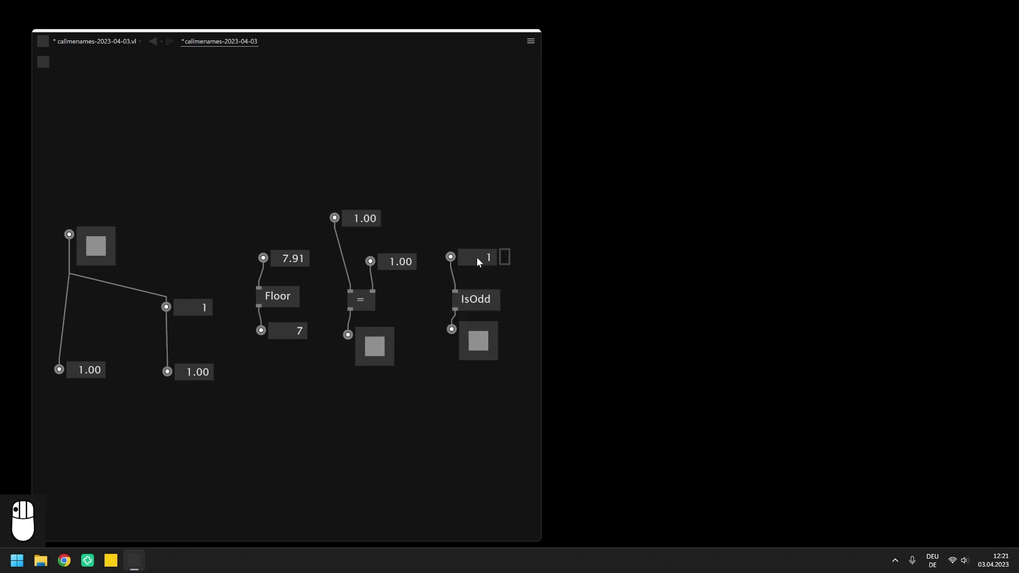
scroll(down, 3)
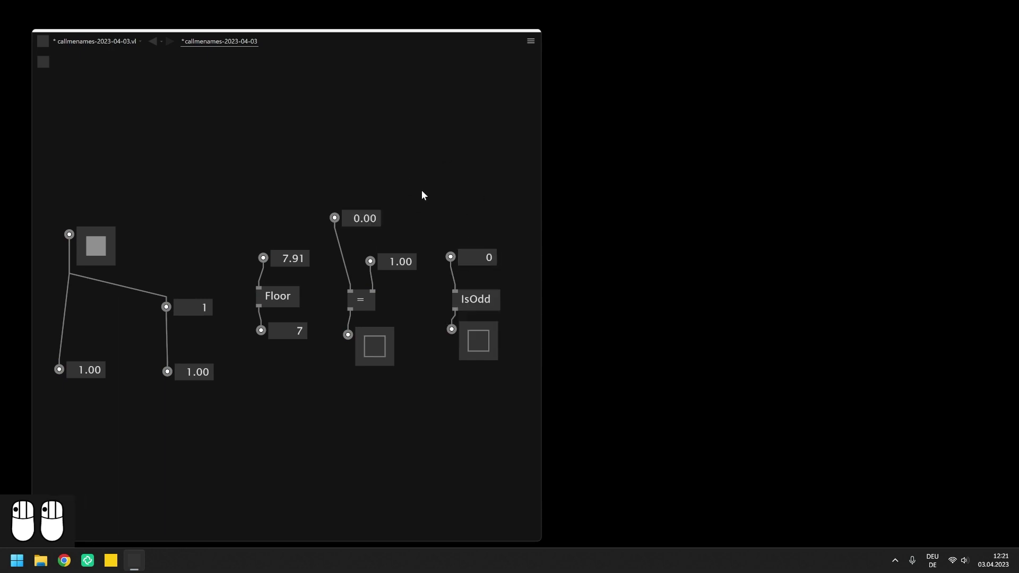
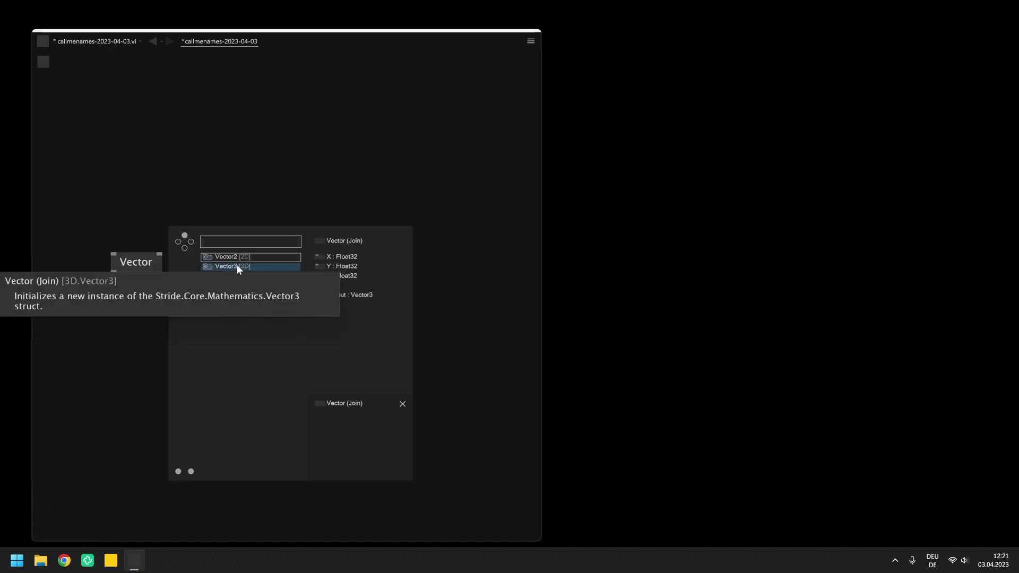
Place Vector (Join) and Vector (Split) 2D nodes and connect them
right_click(239, 270)
right_click(237, 269)
right_click(142, 356)
drag(150, 352, 139, 375)
drag(220, 354, 117, 309)
drag(117, 310, 208, 280)
drag(208, 280, 221, 304)
middle_click(221, 304)
Add labelled X, Y input and output boxes around the 2D vector join/split pair
drag(222, 306, 88, 148)
drag(88, 147, 162, 252)
drag(162, 252, 157, 197)
drag(156, 197, 207, 250)
drag(207, 250, 234, 136)
drag(235, 135, 236, 249)
drag(236, 248, 256, 191)
drag(256, 191, 257, 256)
drag(257, 257, 283, 228)
Build the 3D Vector join/split pair with its X, Y, Z boxes and adjust the values
drag(282, 228, 113, 390)
drag(113, 390, 80, 459)
drag(81, 459, 158, 391)
drag(158, 390, 146, 426)
drag(146, 426, 213, 407)
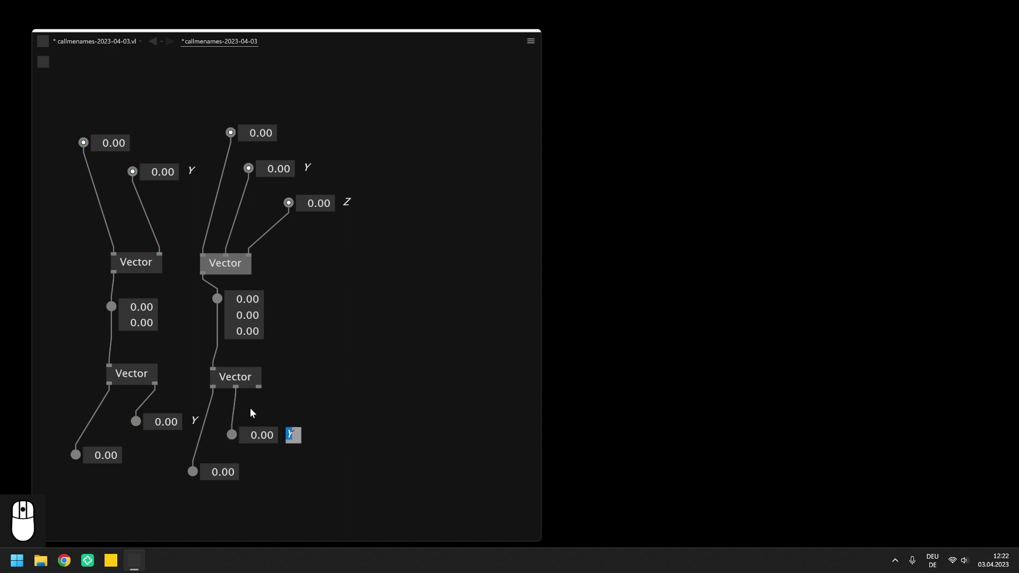
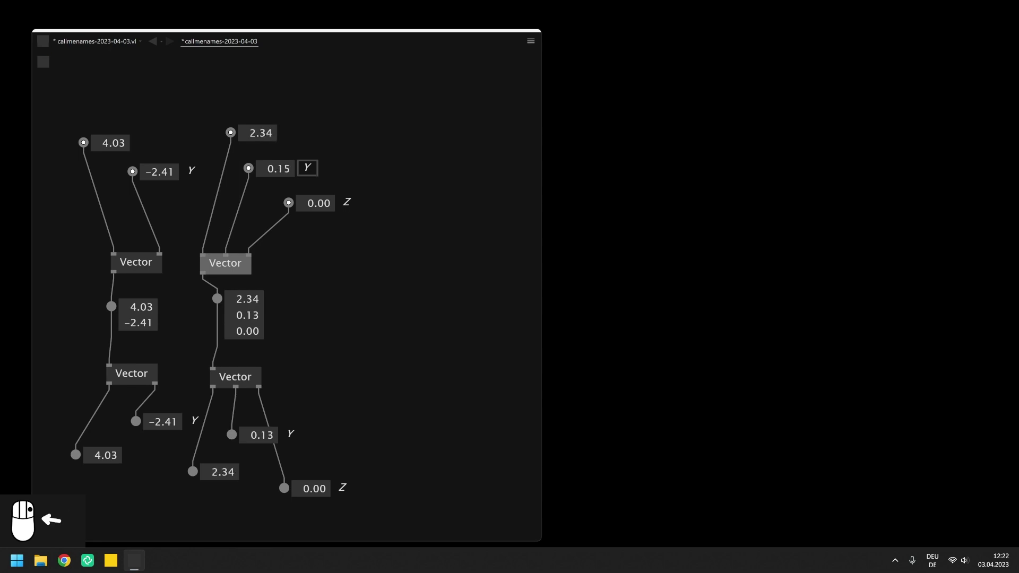
right_click(55, 511)
right_click(57, 511)
right_click(57, 511)
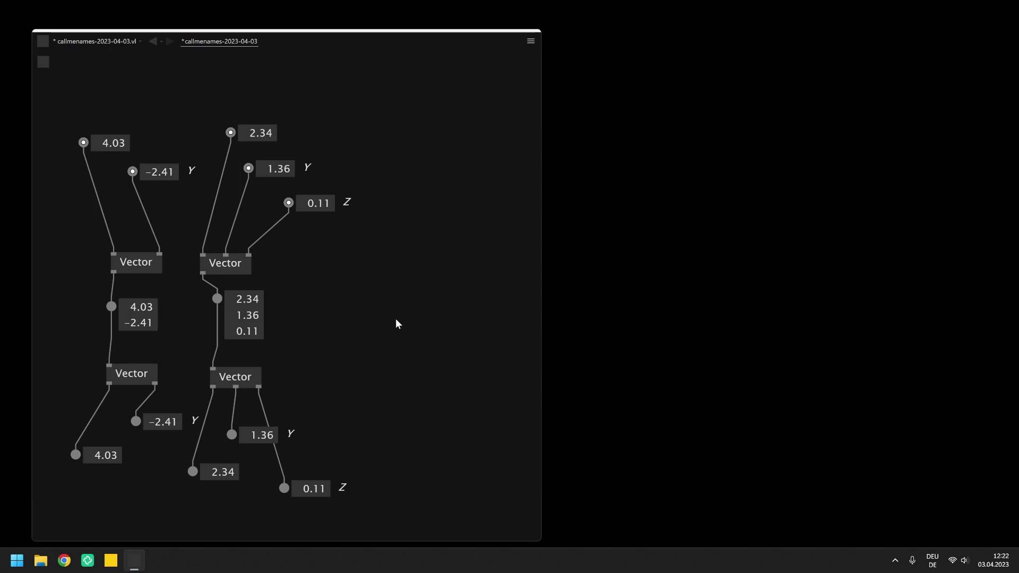
scroll(down, 3)
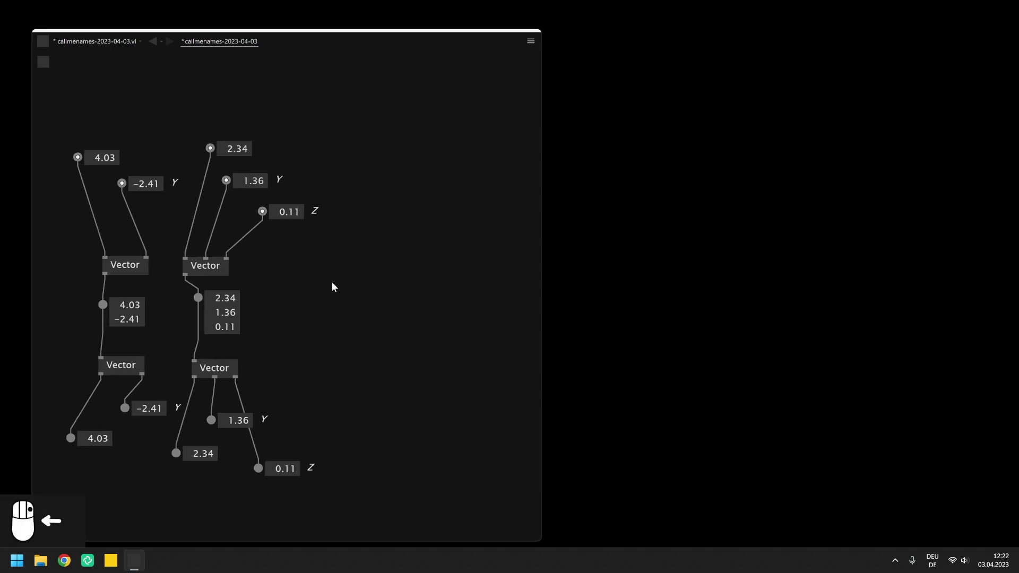
Extend the 2D vector with Z via an XYz node matching the Vector join, then pan to empty space
drag(337, 285, 387, 324)
drag(385, 319, 358, 336)
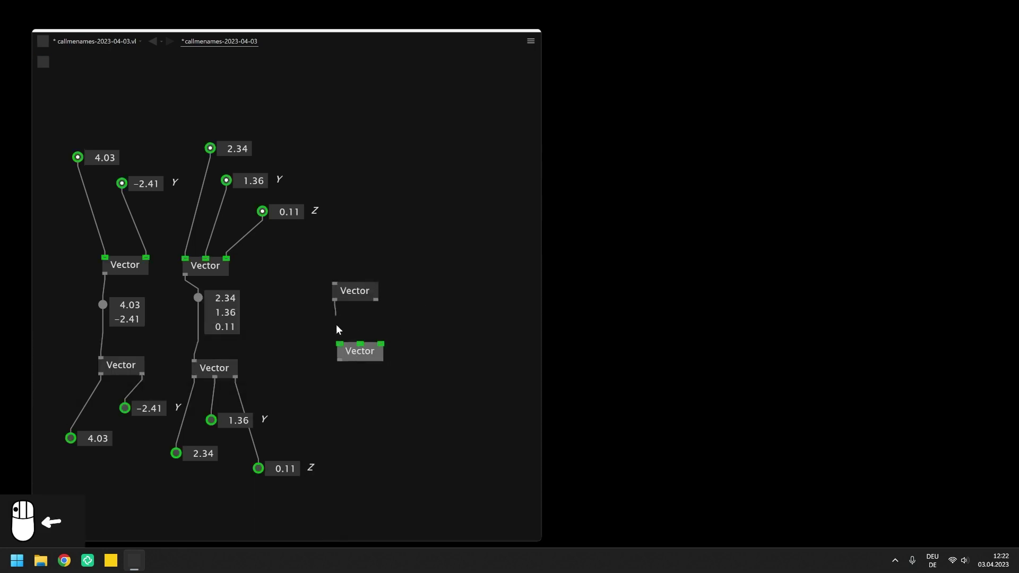
drag(364, 338, 374, 230)
drag(374, 230, 387, 343)
drag(388, 343, 423, 266)
drag(423, 266, 342, 366)
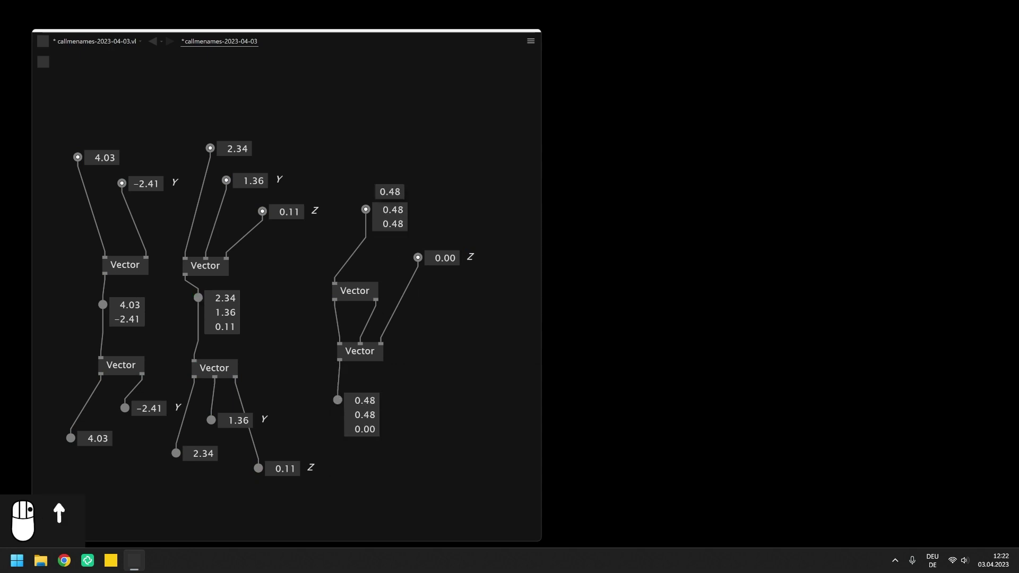
drag(395, 199, 55, 511)
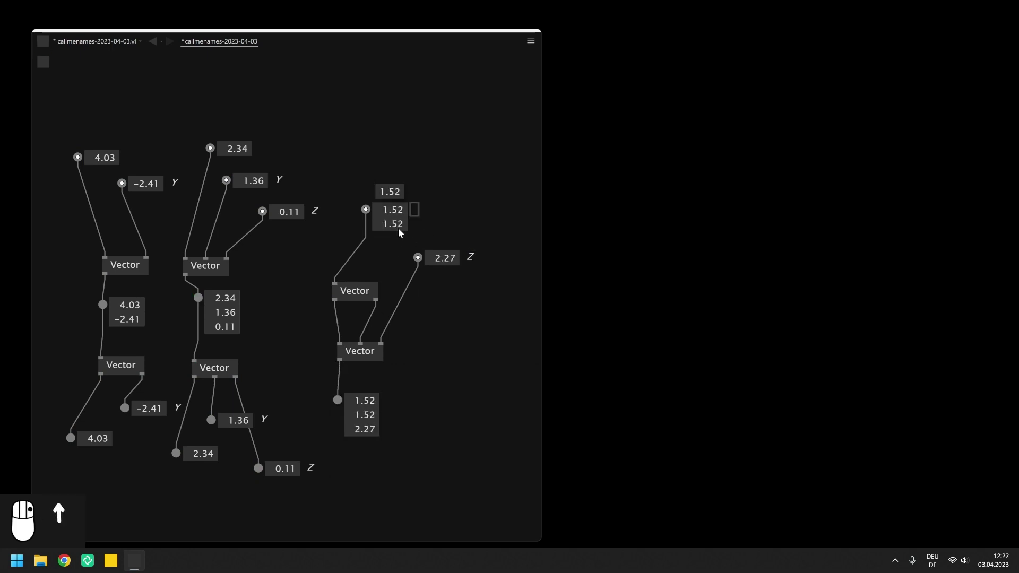
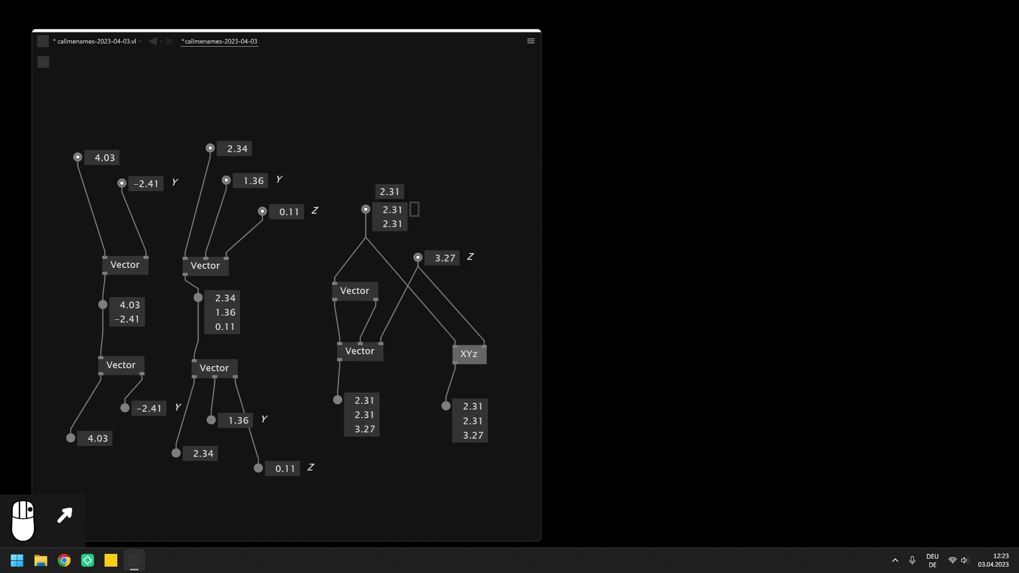
middle_click(56, 511)
scroll(up, 3)
Create a FromHSV node with Hue, Saturation and value input boxes
drag(391, 208, 535, 328)
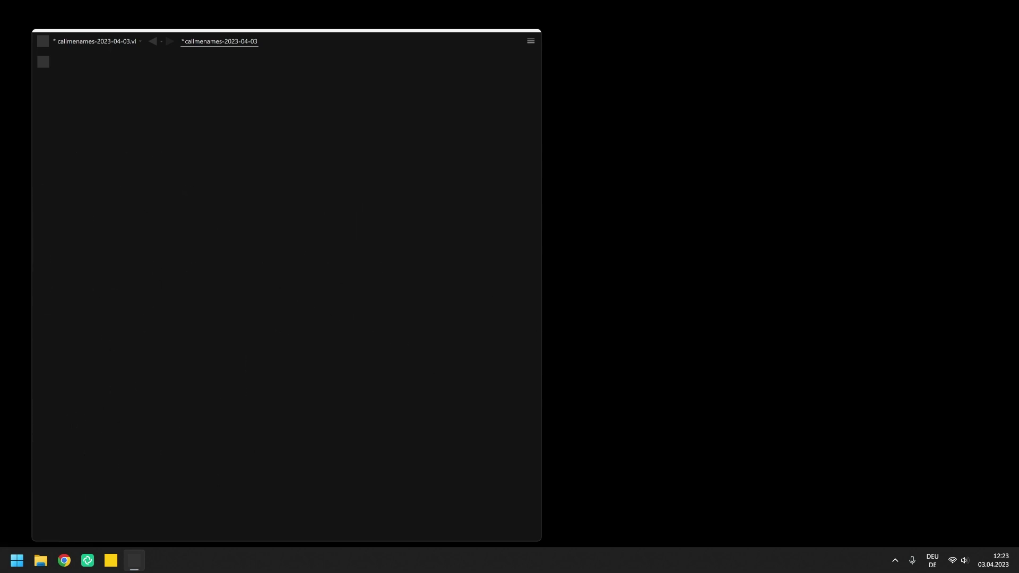
drag(173, 292, 178, 291)
key(Return)
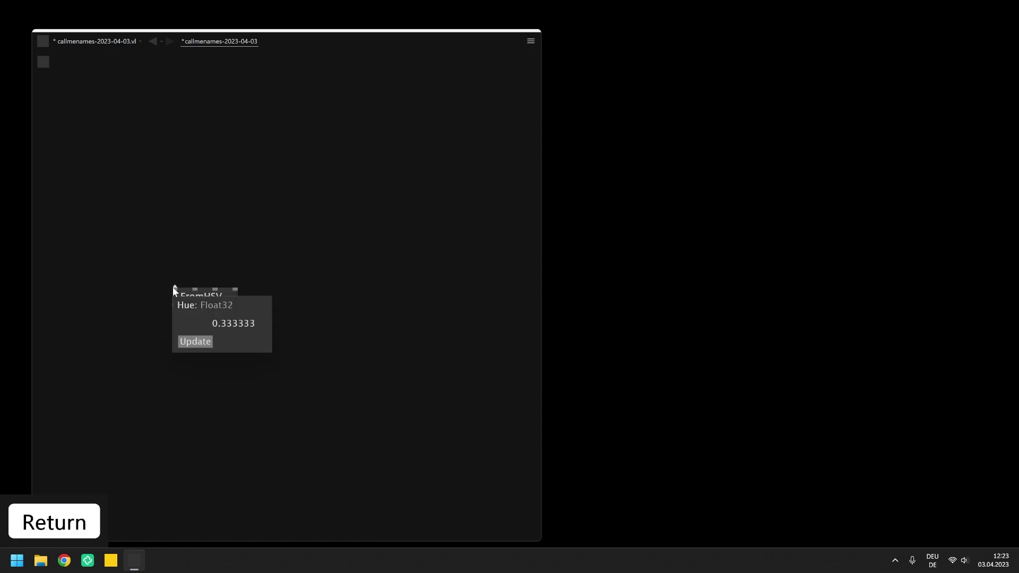
middle_click(194, 282)
scroll(up, 3)
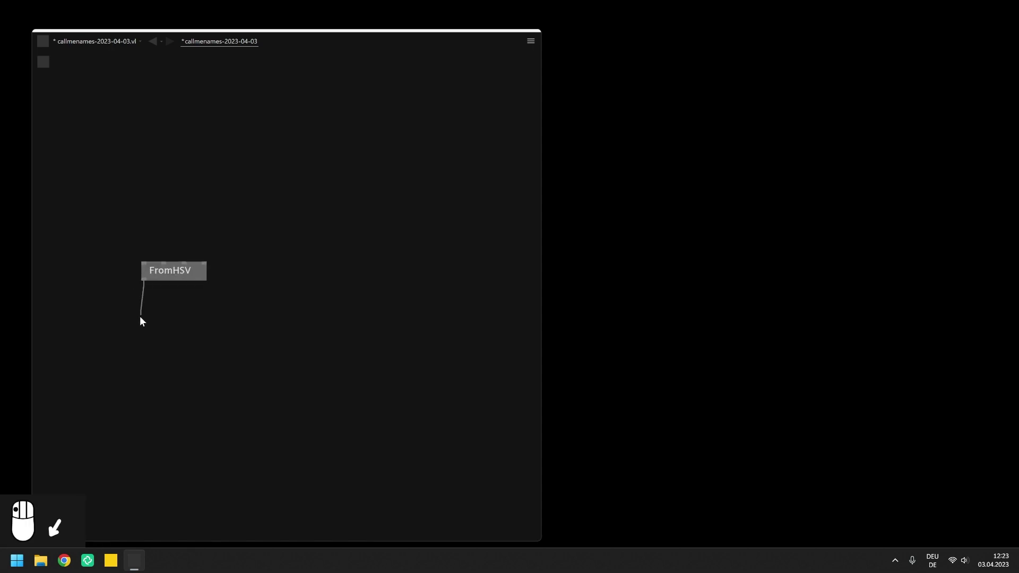
drag(148, 260, 120, 179)
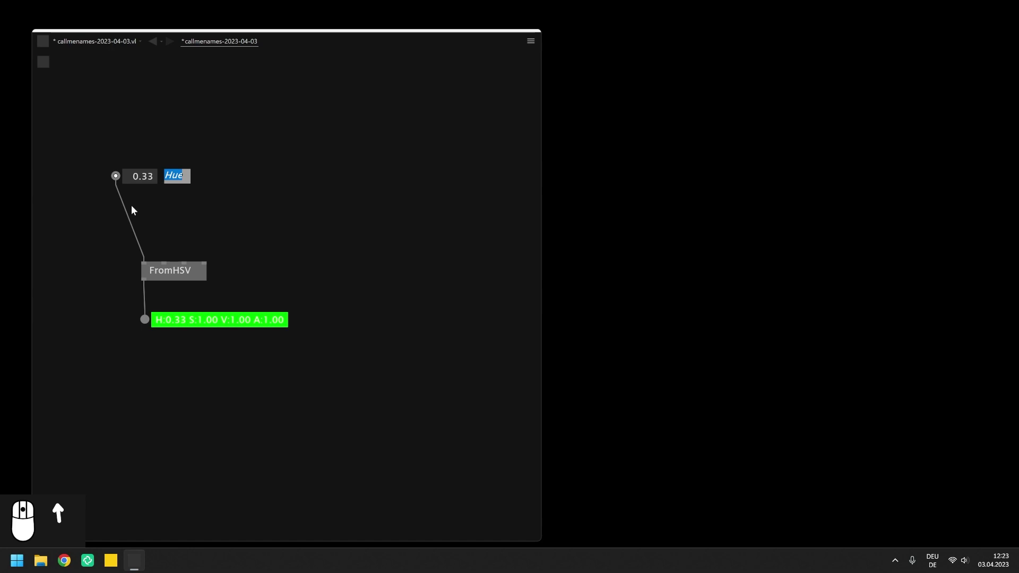
drag(162, 266, 171, 216)
drag(186, 267, 192, 232)
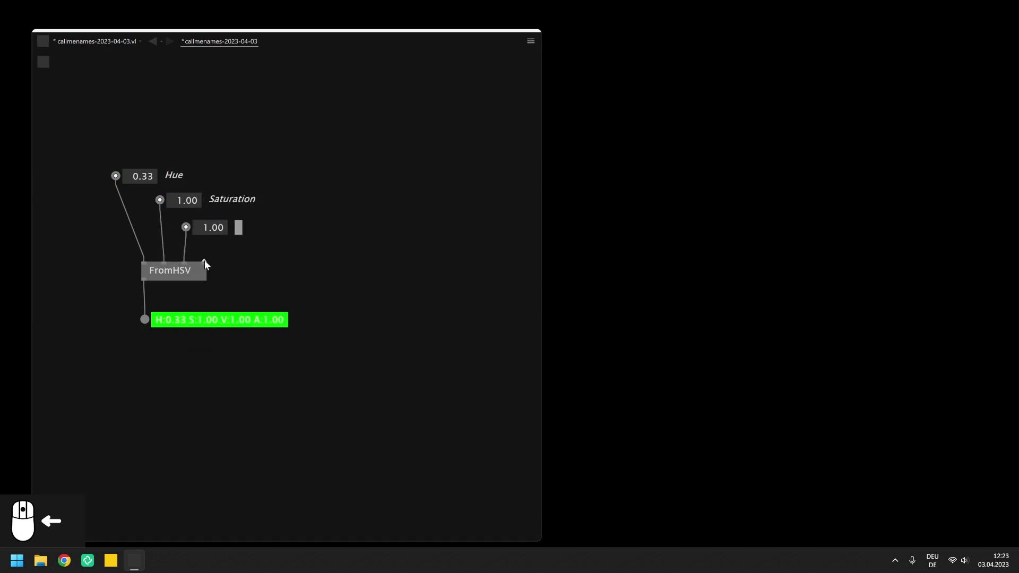
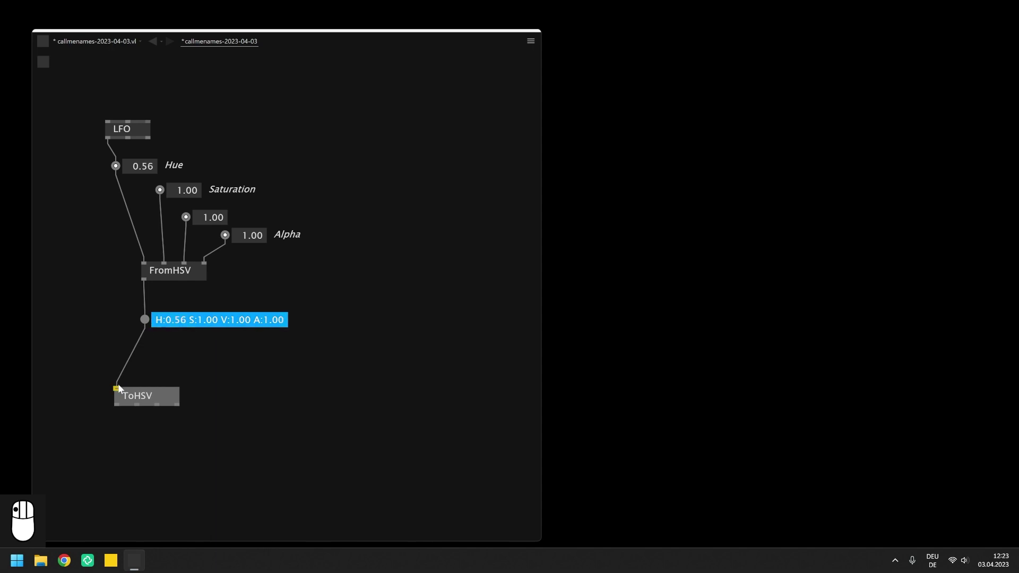
Attach Hue, Saturation, value and Alpha output boxes to the ToHSV node
click(130, 398)
click(153, 372)
drag(105, 449, 149, 402)
click(149, 402)
drag(144, 421, 176, 382)
click(176, 382)
drag(187, 465, 204, 389)
drag(204, 389, 249, 441)
Move to free space and bring up the node browser for the FromHex example
drag(249, 441, 310, 374)
drag(311, 374, 284, 376)
drag(284, 376, 346, 301)
click(347, 301)
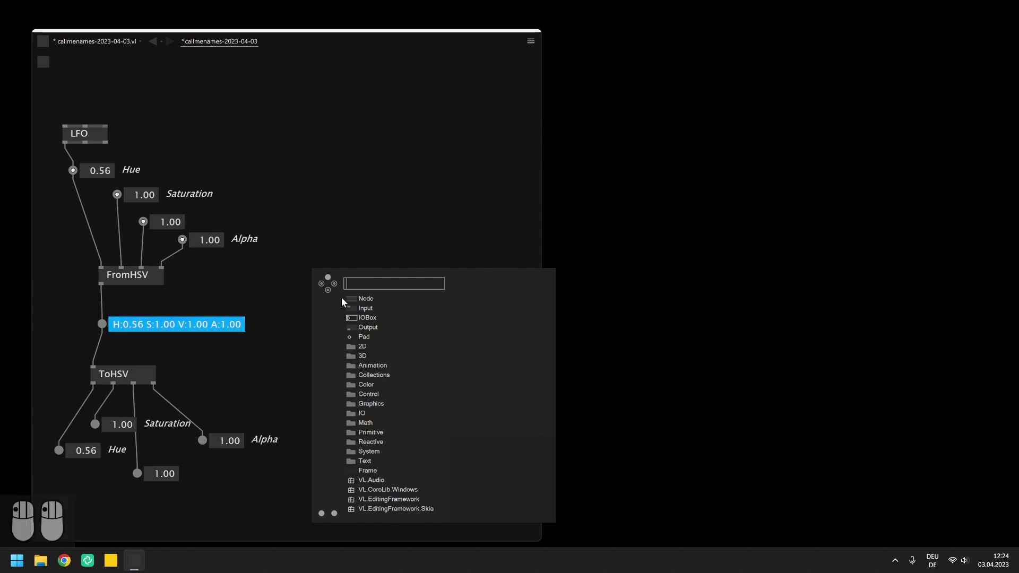
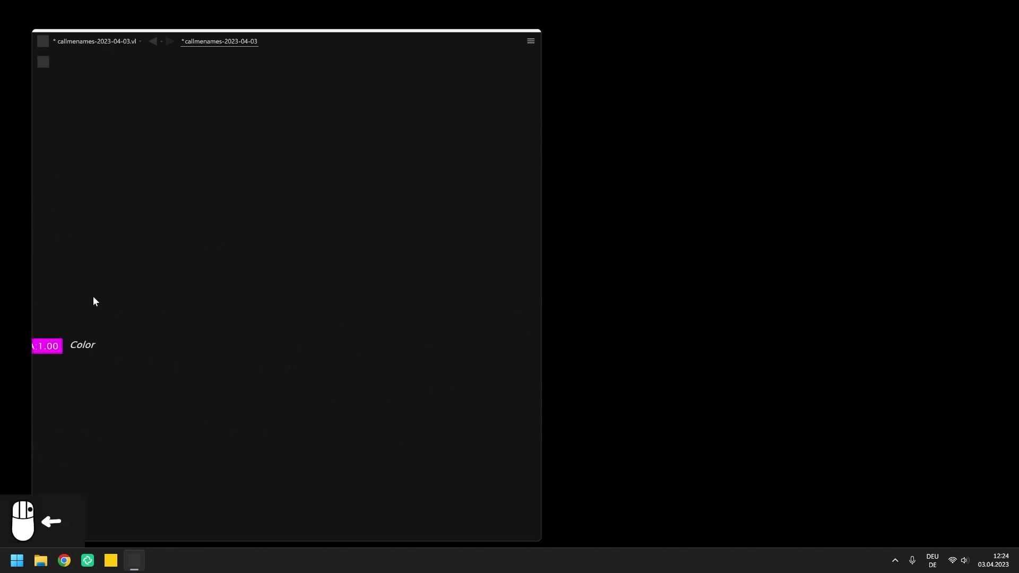
Create two ToString nodes with number inputs (111, 5.28) and text outputs
drag(31, 259, 138, 239)
key(Return)
drag(138, 239, 125, 175)
drag(155, 225, 138, 271)
drag(157, 175, 253, 244)
drag(253, 244, 253, 244)
key(Return)
Change the decimal input to test conversion and place a third ToString (Format) node
scroll(up, 3)
drag(255, 238, 245, 185)
drag(286, 223, 254, 296)
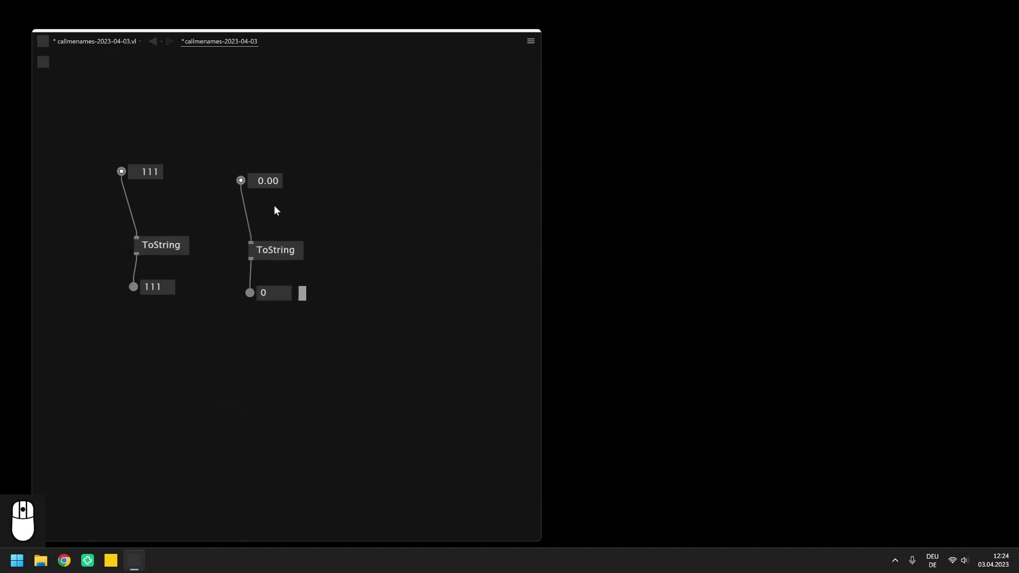
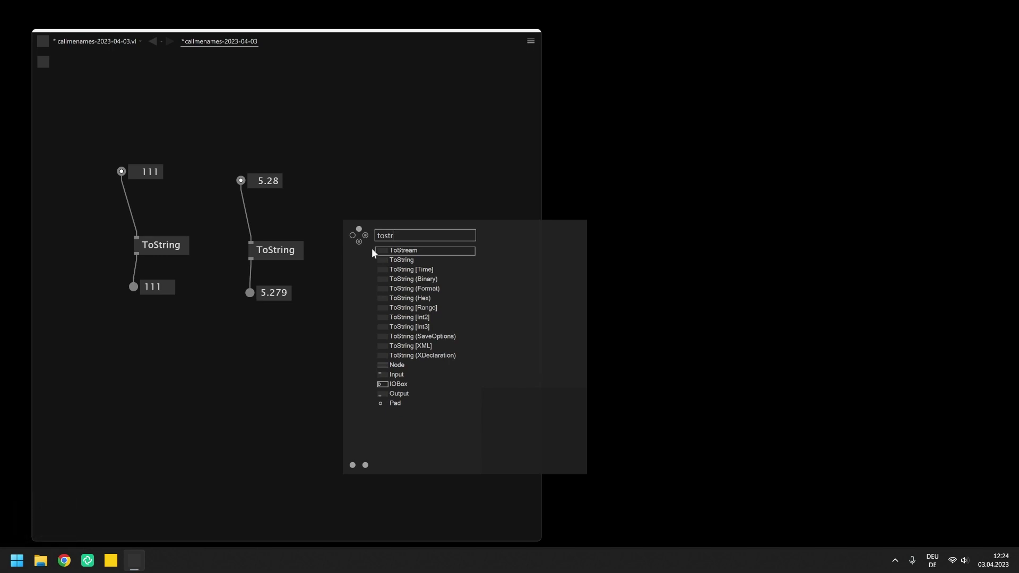
click(403, 288)
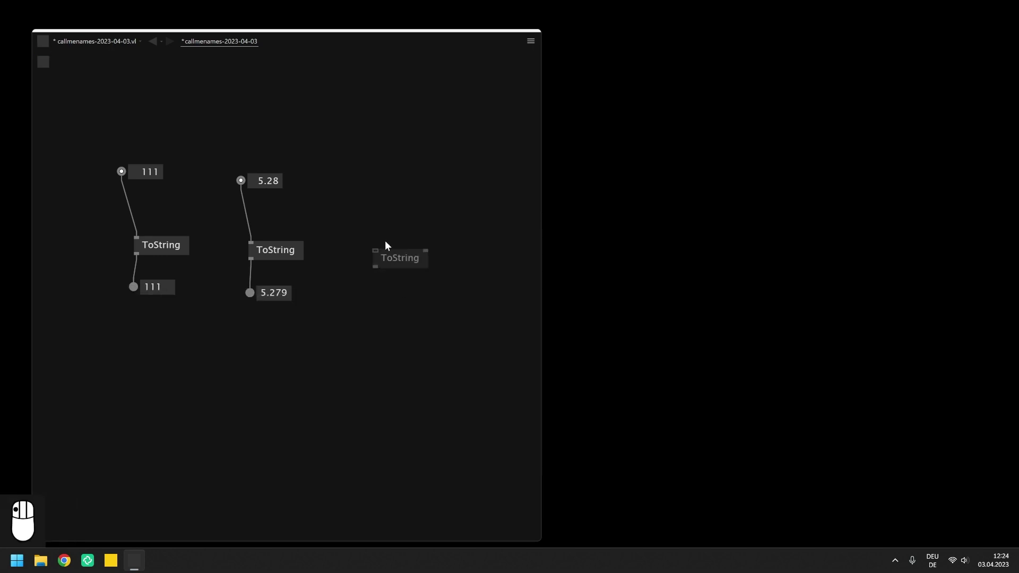
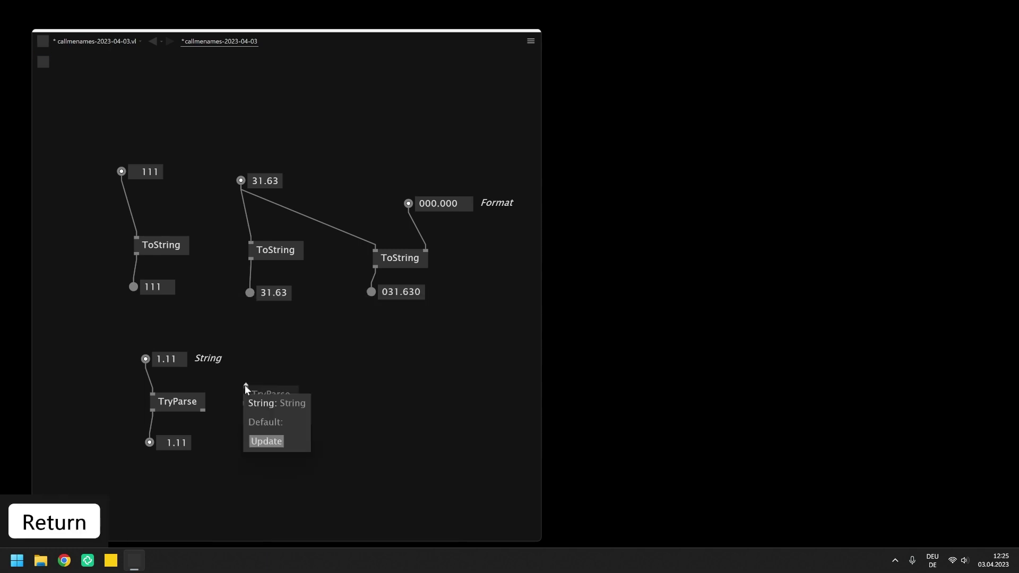
Give the second TryParse a String input of 100 and an output box
drag(249, 389, 267, 350)
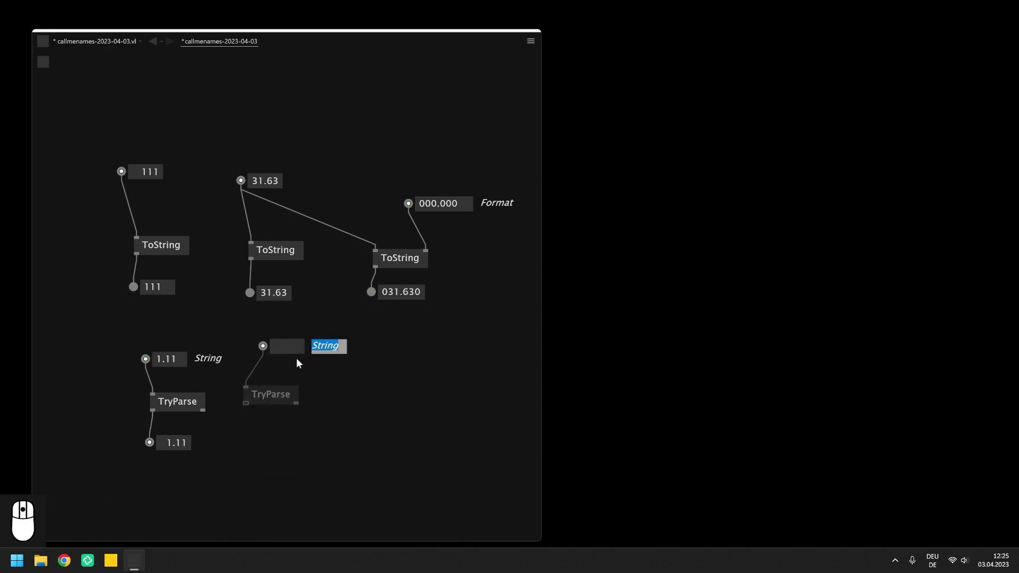
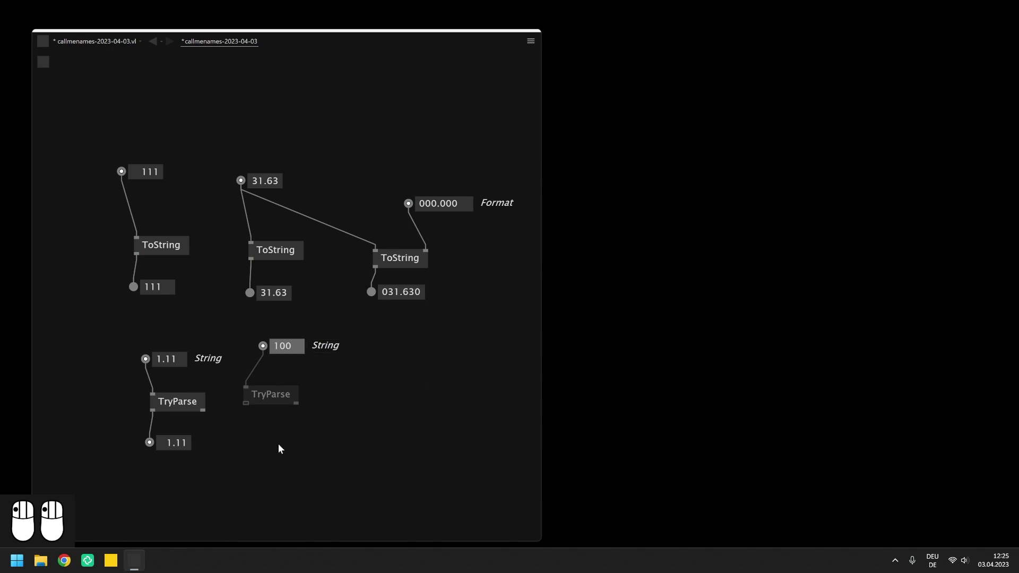
drag(251, 440, 285, 376)
drag(285, 376, 360, 408)
drag(360, 407, 291, 406)
scroll(down, 3)
Create a ToString node fed by a C:\ path box with a text output
scroll(down, 3)
drag(336, 401, 336, 402)
key(Return)
drag(336, 401, 334, 367)
drag(334, 367, 363, 385)
drag(363, 385, 338, 435)
middle_click(338, 434)
Create a ToPath node with an empty string input box and a path output box
drag(351, 404, 335, 368)
drag(329, 366, 402, 388)
key(Return)
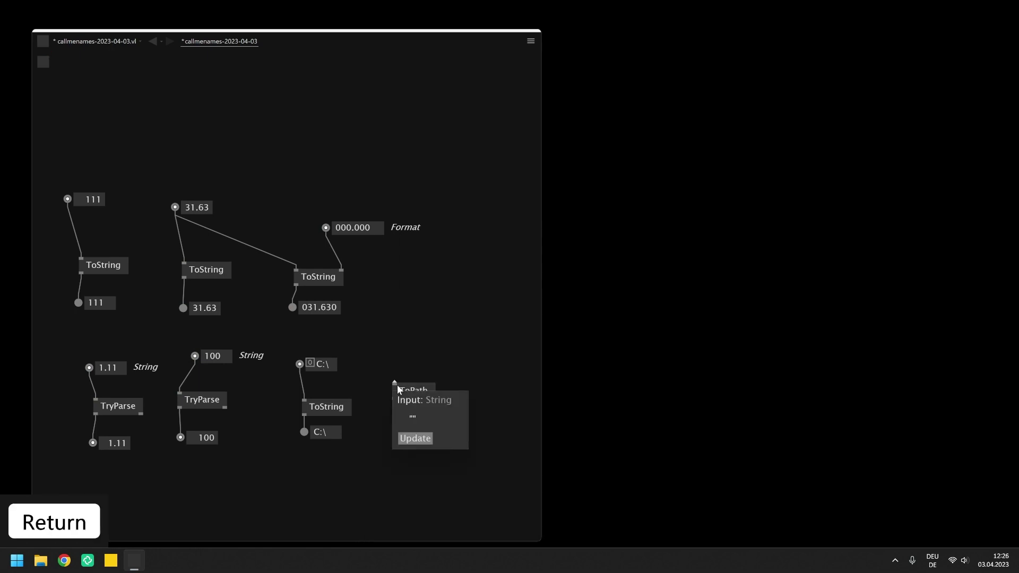
drag(402, 388, 400, 352)
drag(399, 353, 401, 401)
drag(401, 401, 398, 430)
drag(398, 429, 181, 339)
click(180, 339)
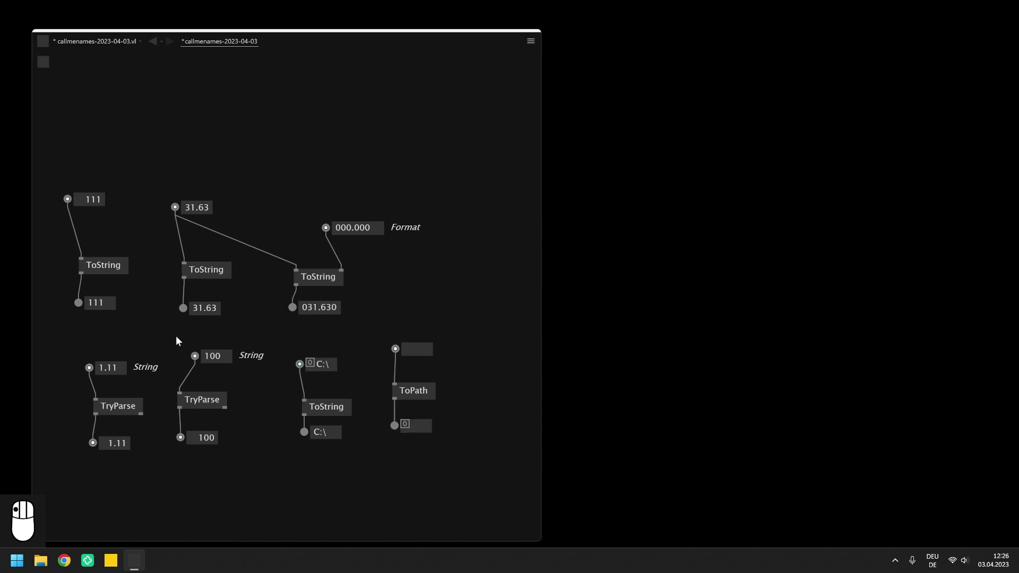